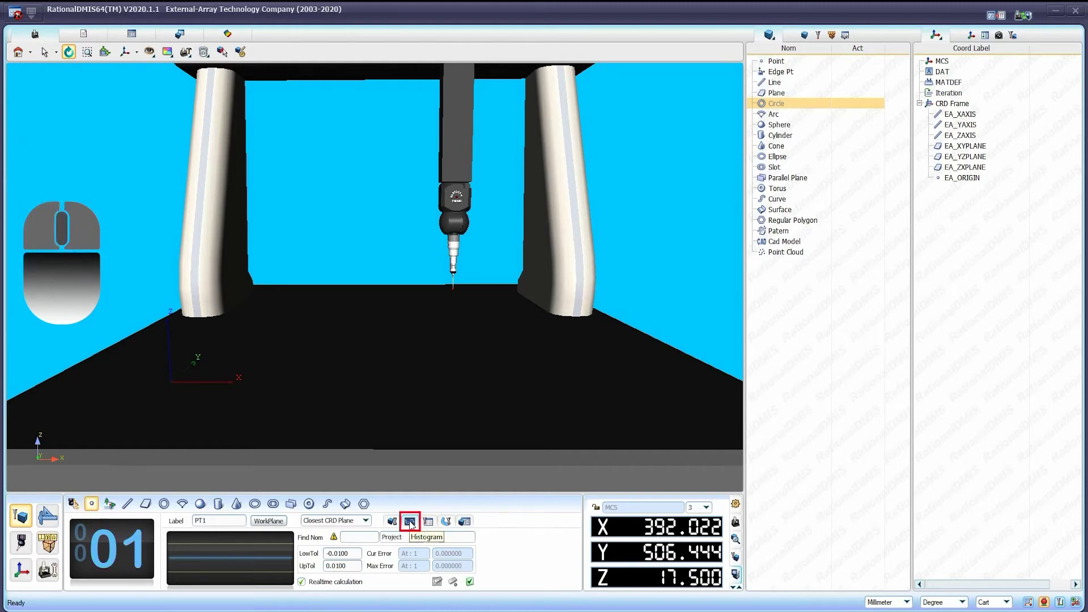
- Switch on the Histogram option for the PT1 point measurement, projection on Closest CRD Plane
{"action": "left_click", "coordinate": [49, 512]}
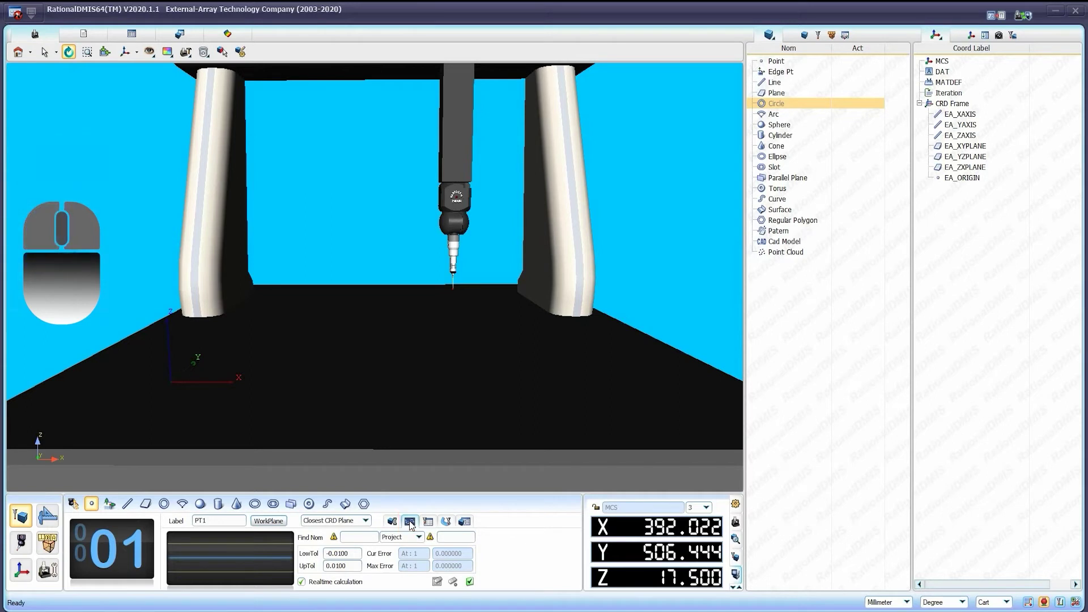
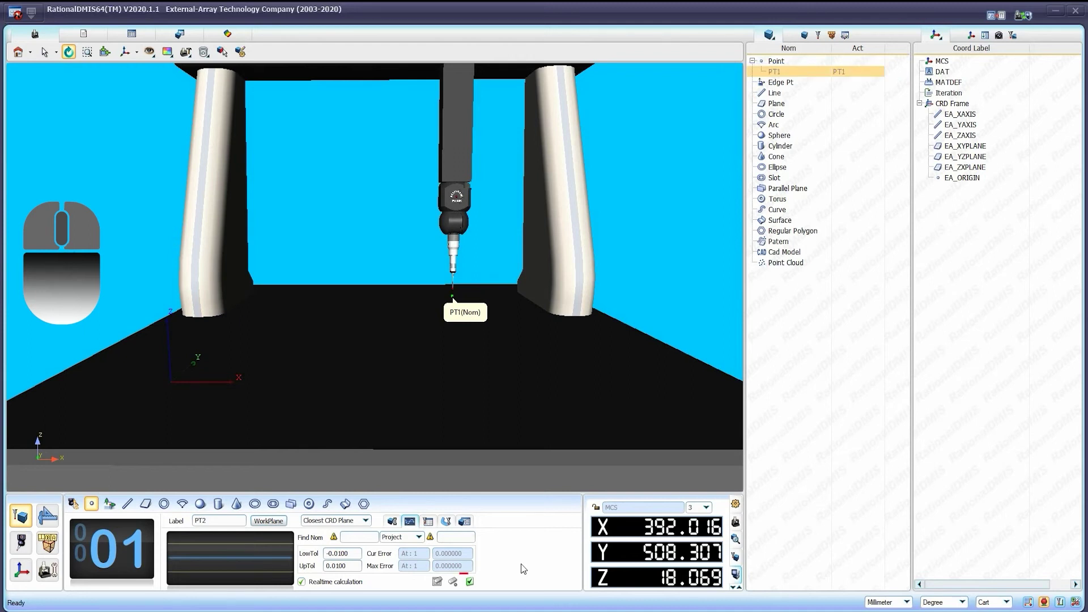
- Accept the probe hit so PT1 is created under Point and the label advances to PT2
{"action": "left_click", "coordinate": [520, 570]}
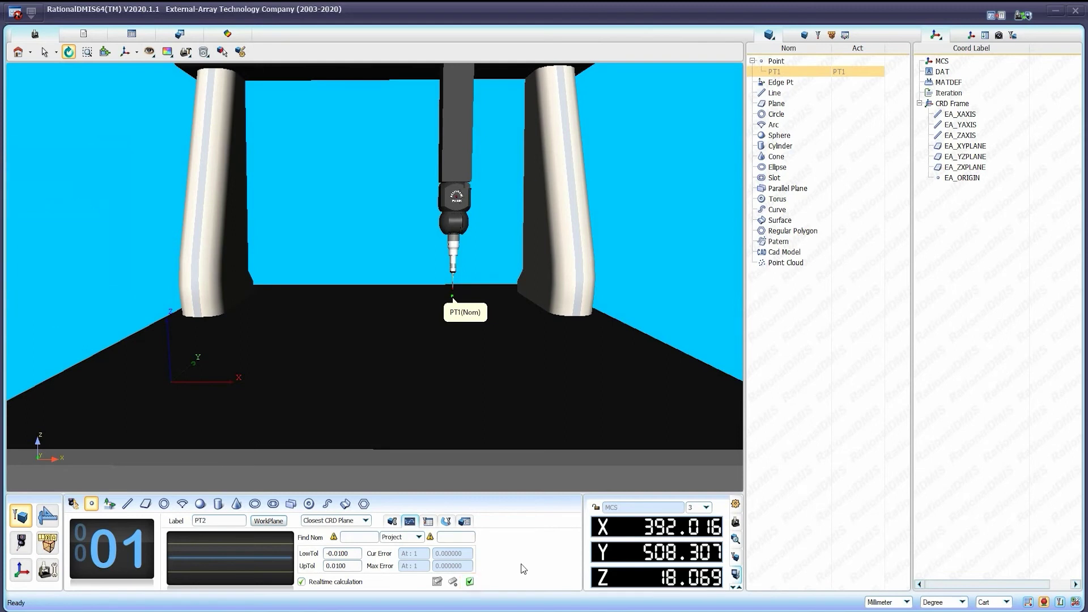